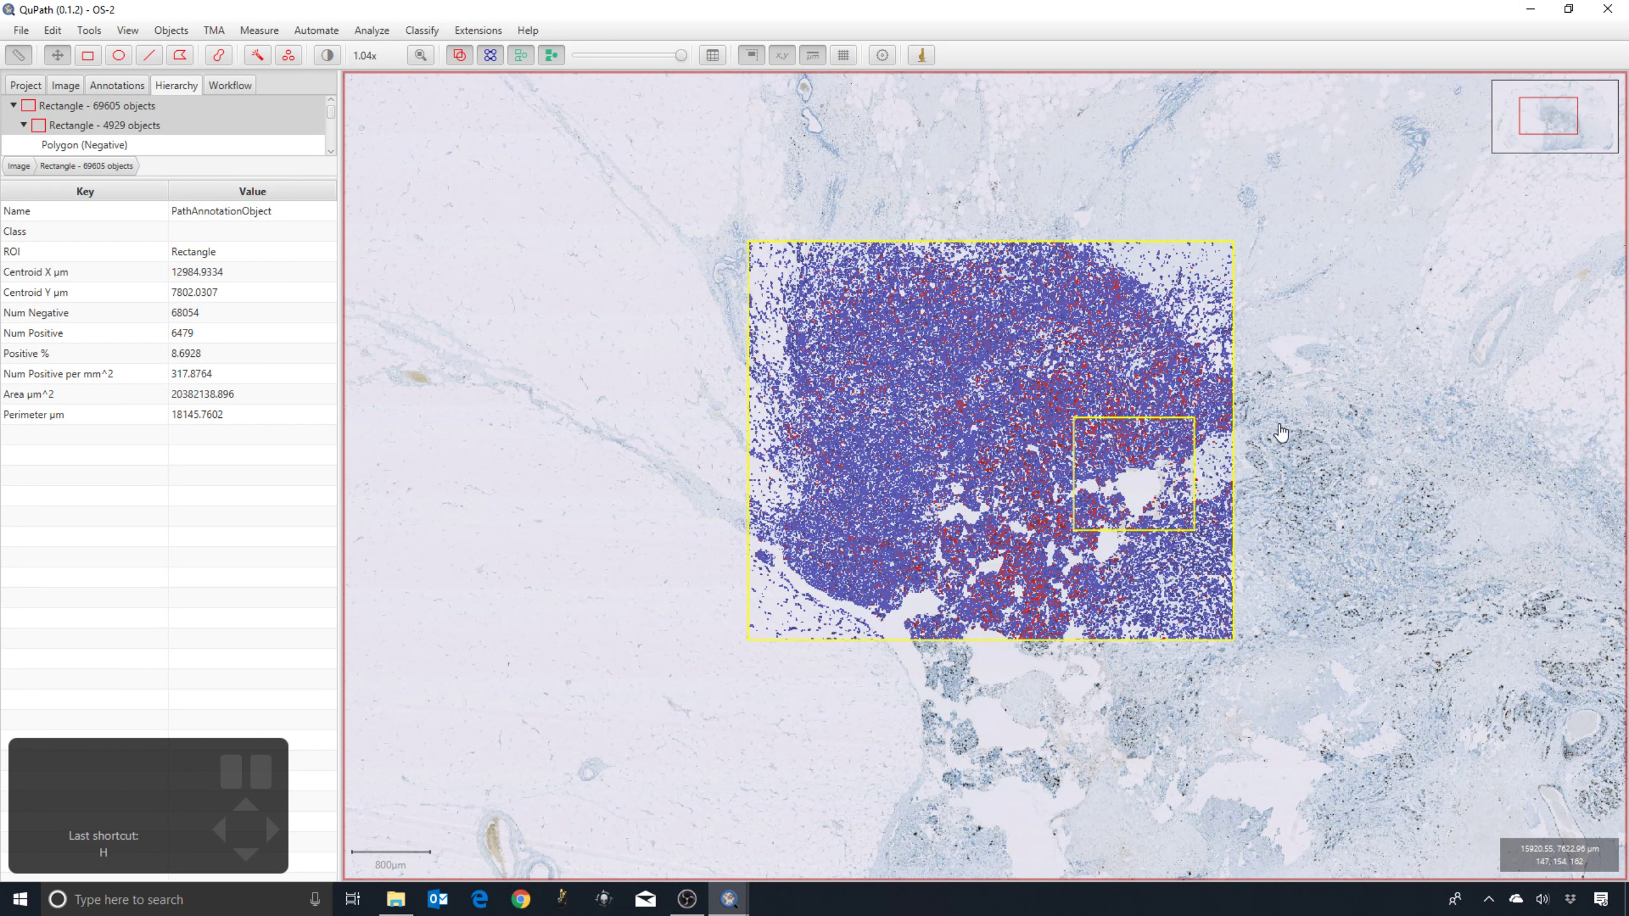
# Select the nested 'Rectangle - 4929 objects' annotation showing 612 positive cells (12.42%)
pyautogui.doubleClick(1308, 430)
pyautogui.doubleClick(1150, 489)
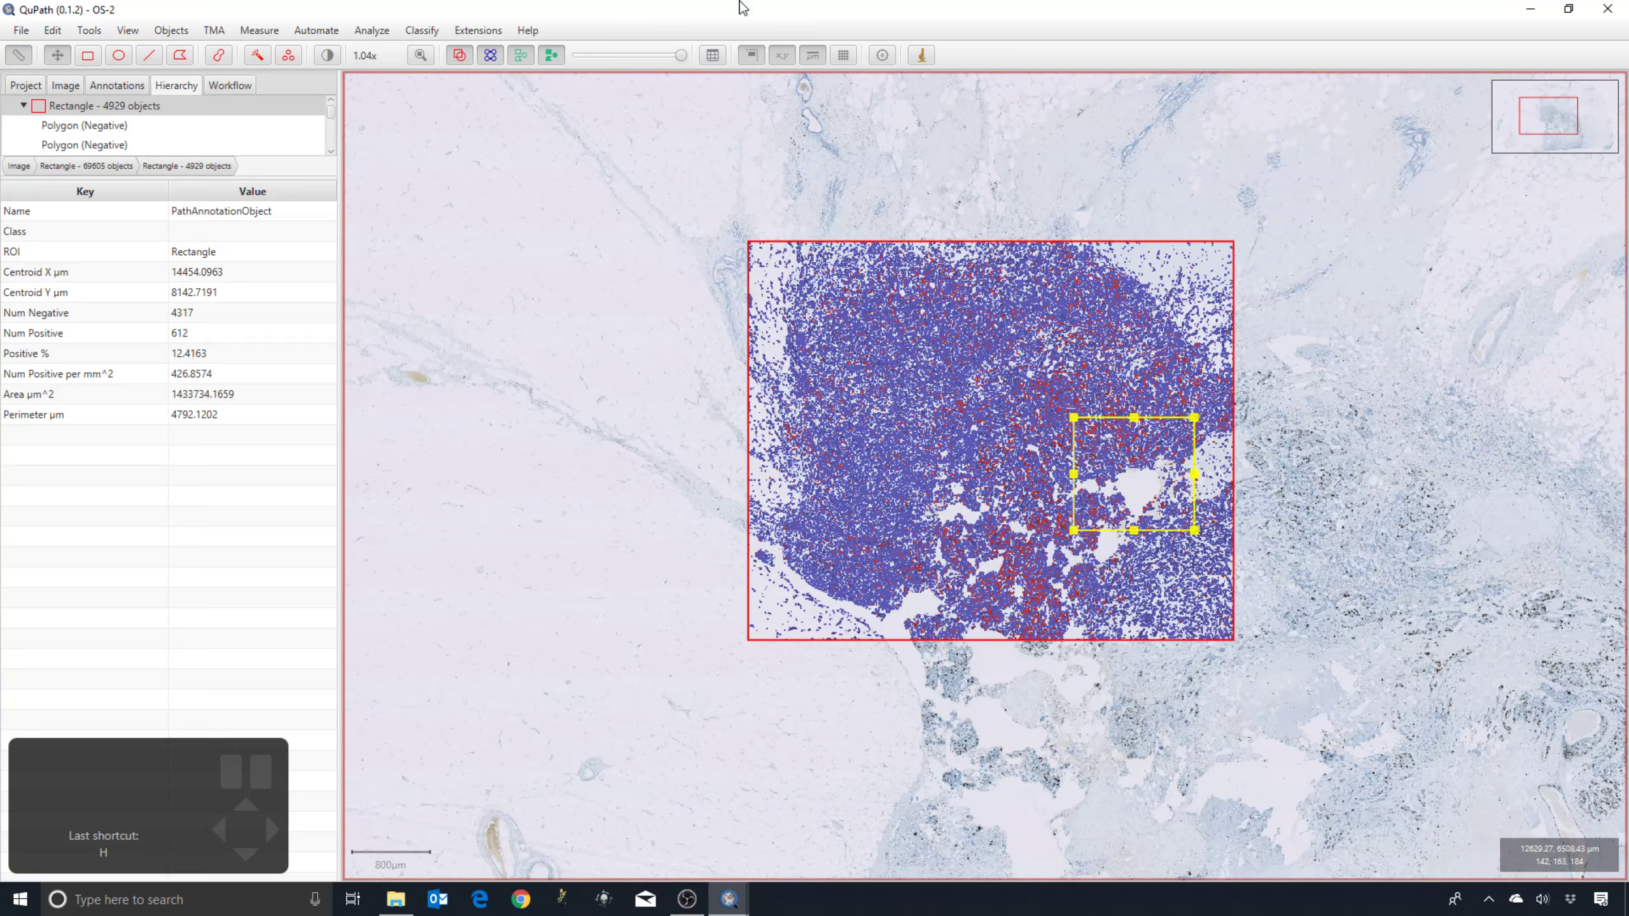
# Delete the inner rectangle, keeping its 4929 cells under the large rectangle (74,533 objects, 8.69% positive)
pyautogui.click(142, 167)
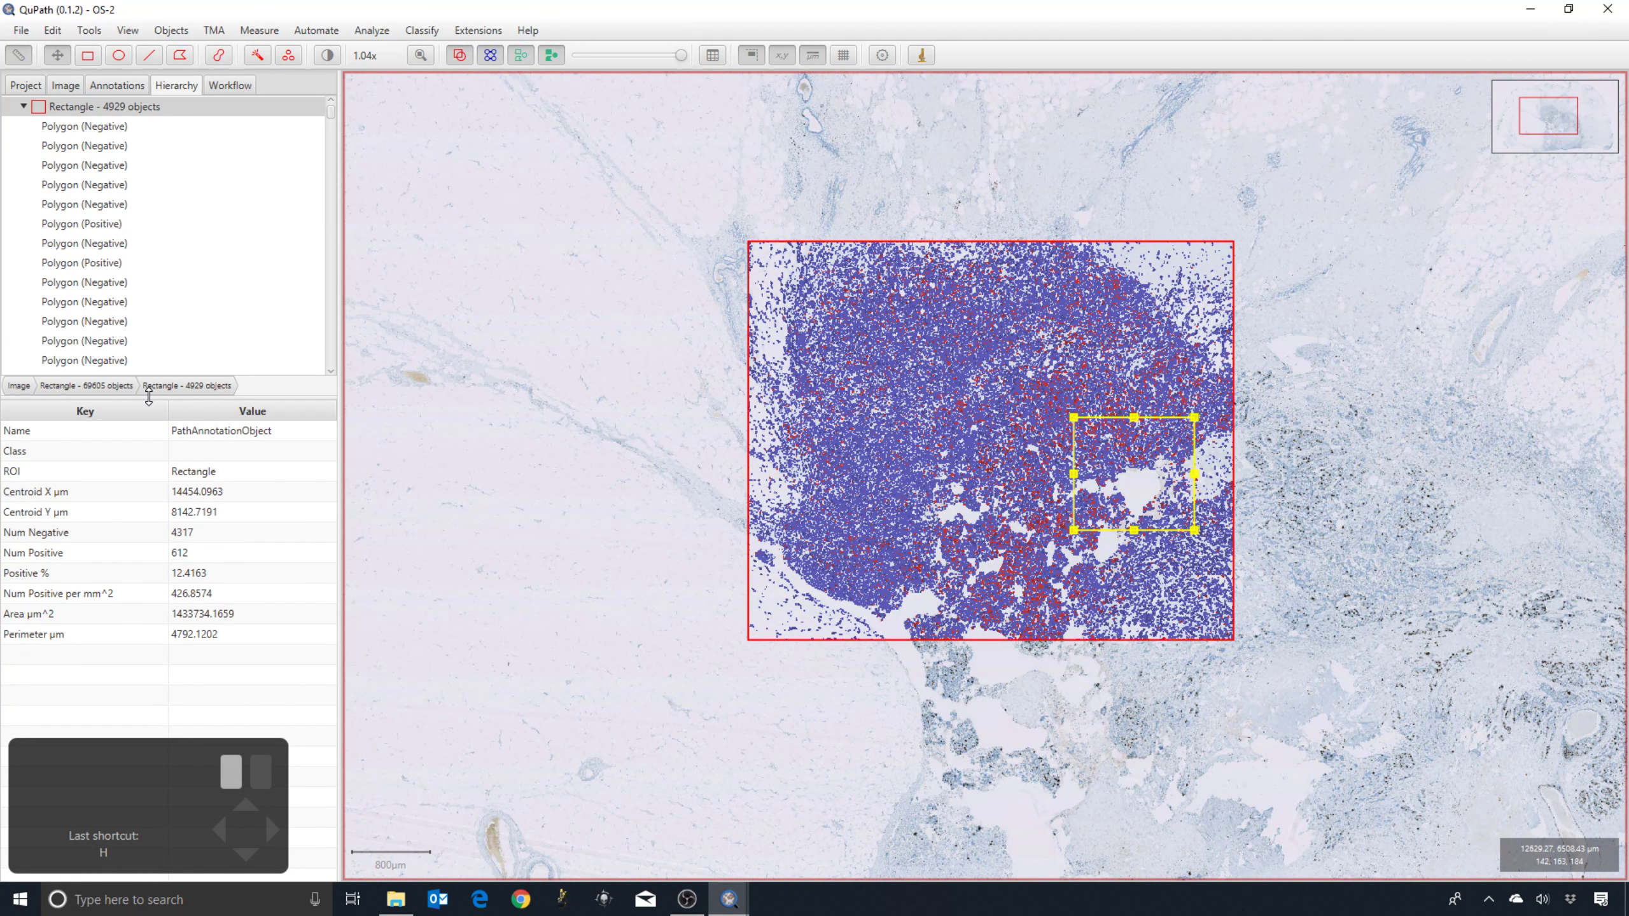
pyautogui.scroll(3)
pyautogui.click(1134, 489)
pyautogui.scroll(3)
pyautogui.press('BackSpace')
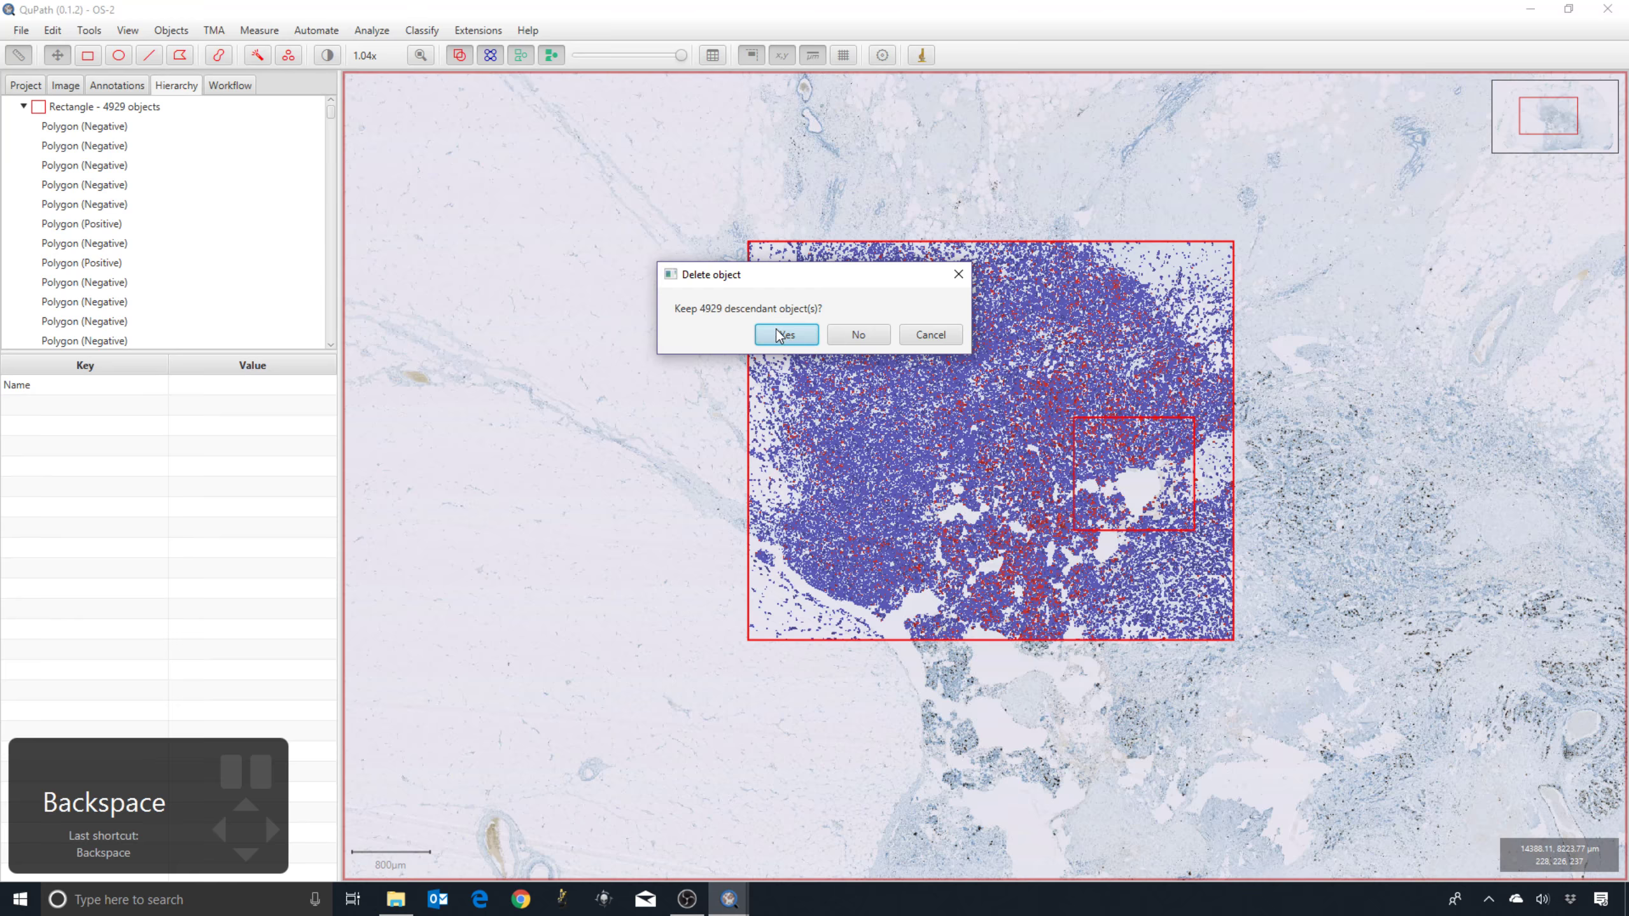
pyautogui.doubleClick(1140, 495)
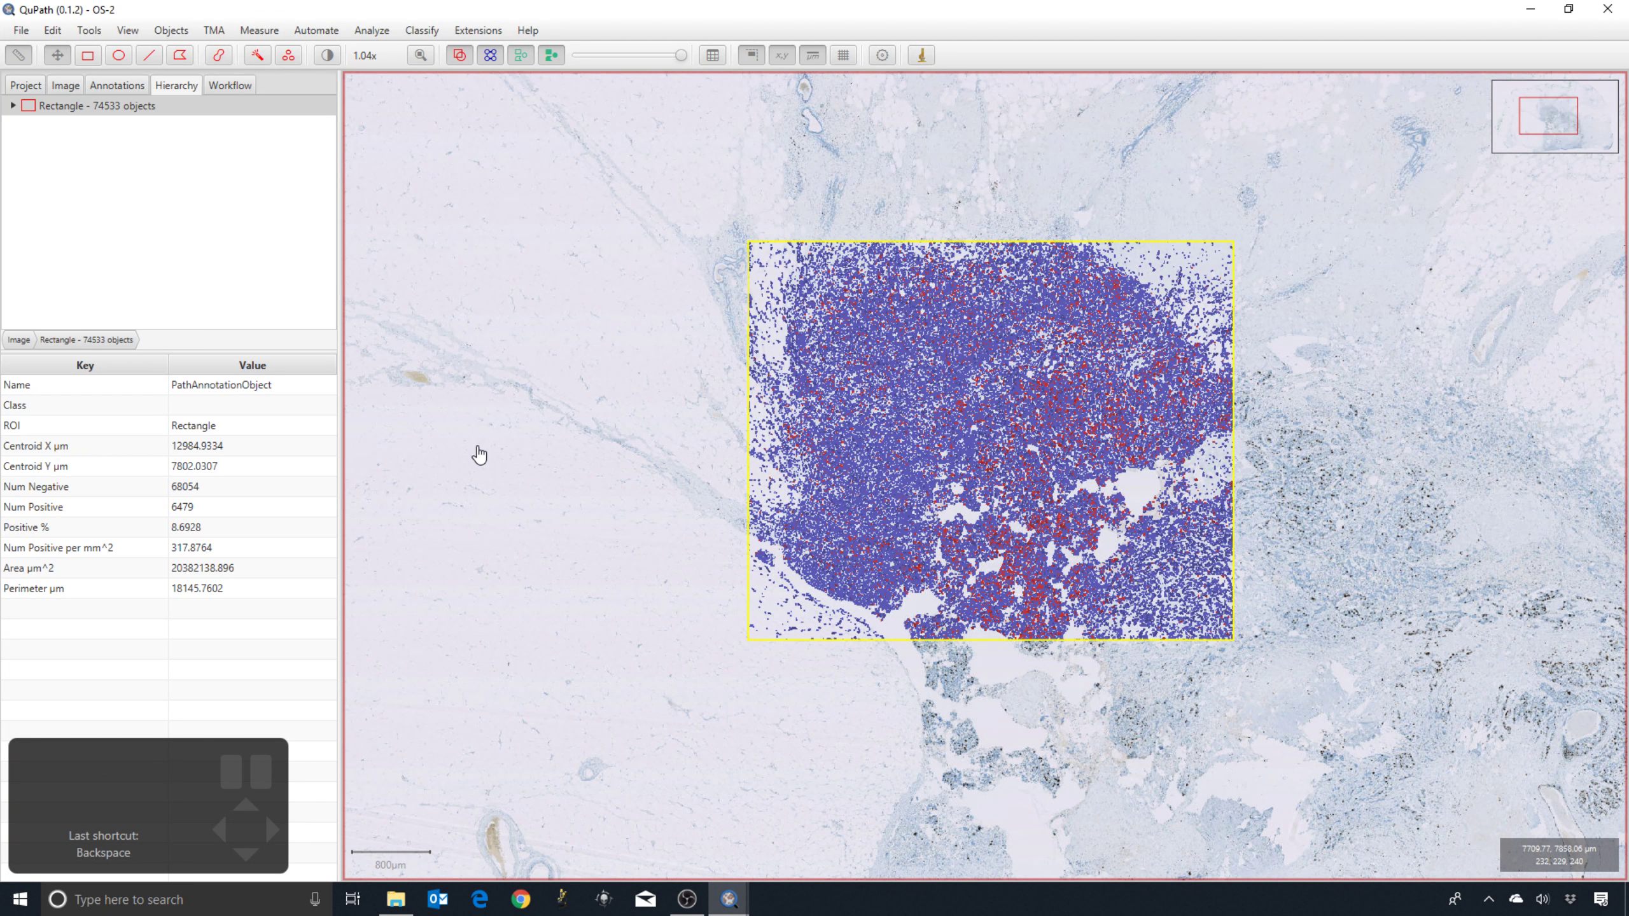
# Switch to the Annotations list and zoom into the tissue around the detected cells
pyautogui.click(127, 90)
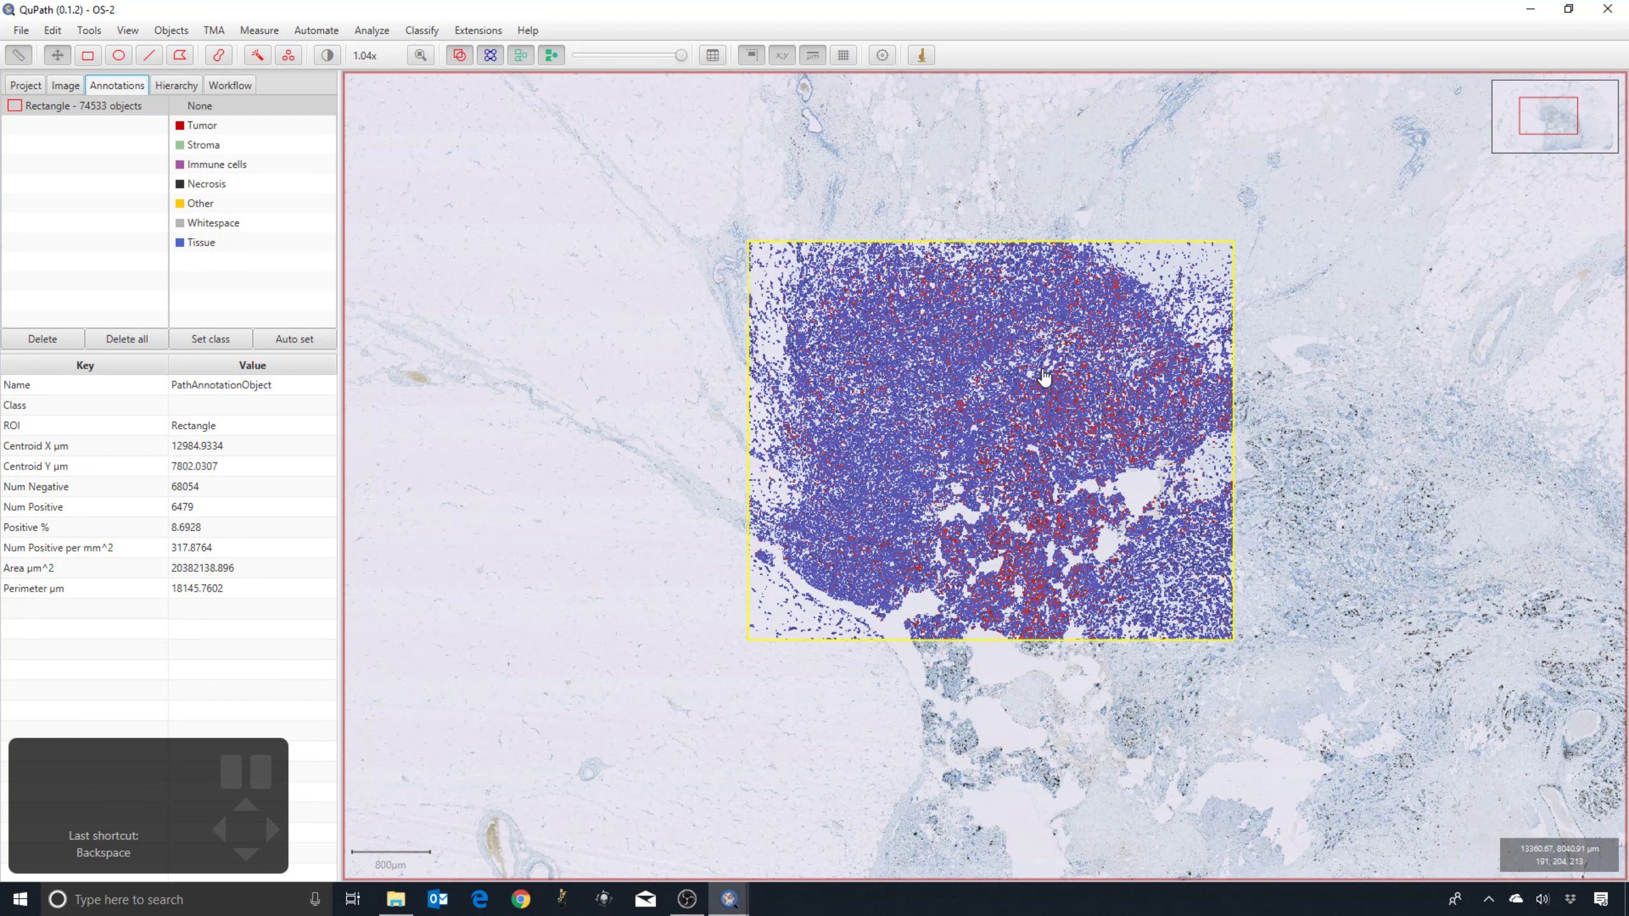
pyautogui.scroll(3)
pyautogui.scroll(3)
pyautogui.scroll(-3)
pyautogui.scroll(-3)
pyautogui.scroll(3)
pyautogui.scroll(3)
# Select a single red positive cell, then its neighbour, to view nucleus area, circularity and staining
pyautogui.click(783, 378)
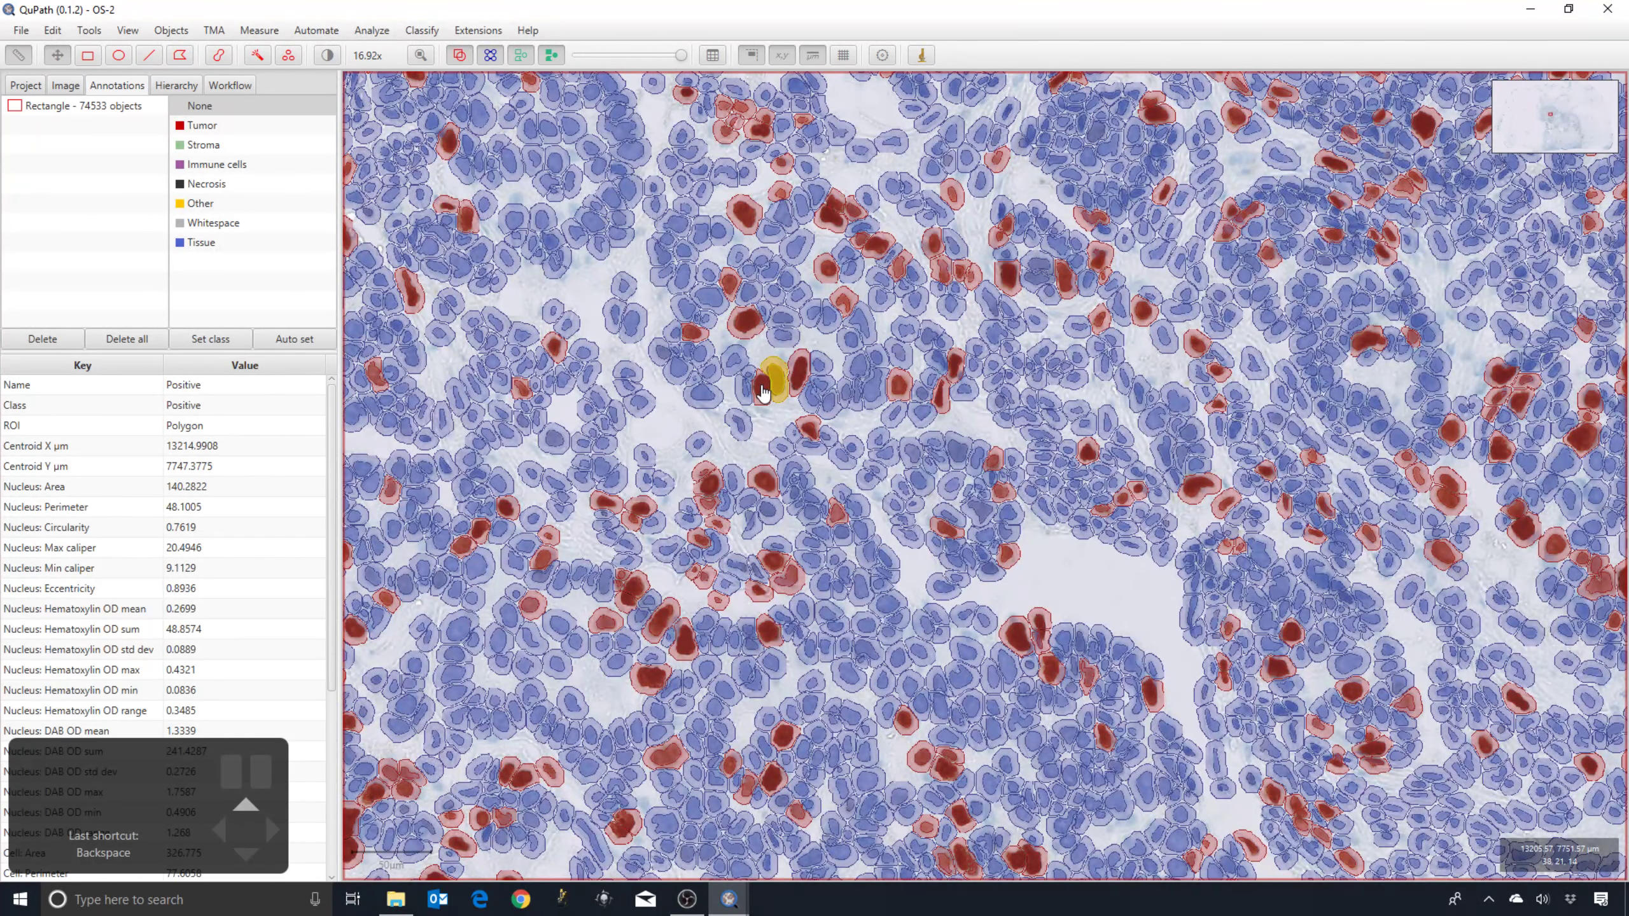
pyautogui.doubleClick(768, 392)
pyautogui.scroll(3)
pyautogui.doubleClick(797, 378)
# Show the detection measurement table listing each cell's class, centroid and nucleus measurements
pyautogui.click(782, 422)
pyautogui.click(783, 422)
pyautogui.click(776, 386)
pyautogui.doubleClick(740, 358)
# Show histograms and browse the measurement list for a nucleus measurement to plot
pyautogui.click(765, 351)
pyautogui.click(764, 351)
pyautogui.scroll(3)
pyautogui.click(713, 59)
pyautogui.scroll(3)
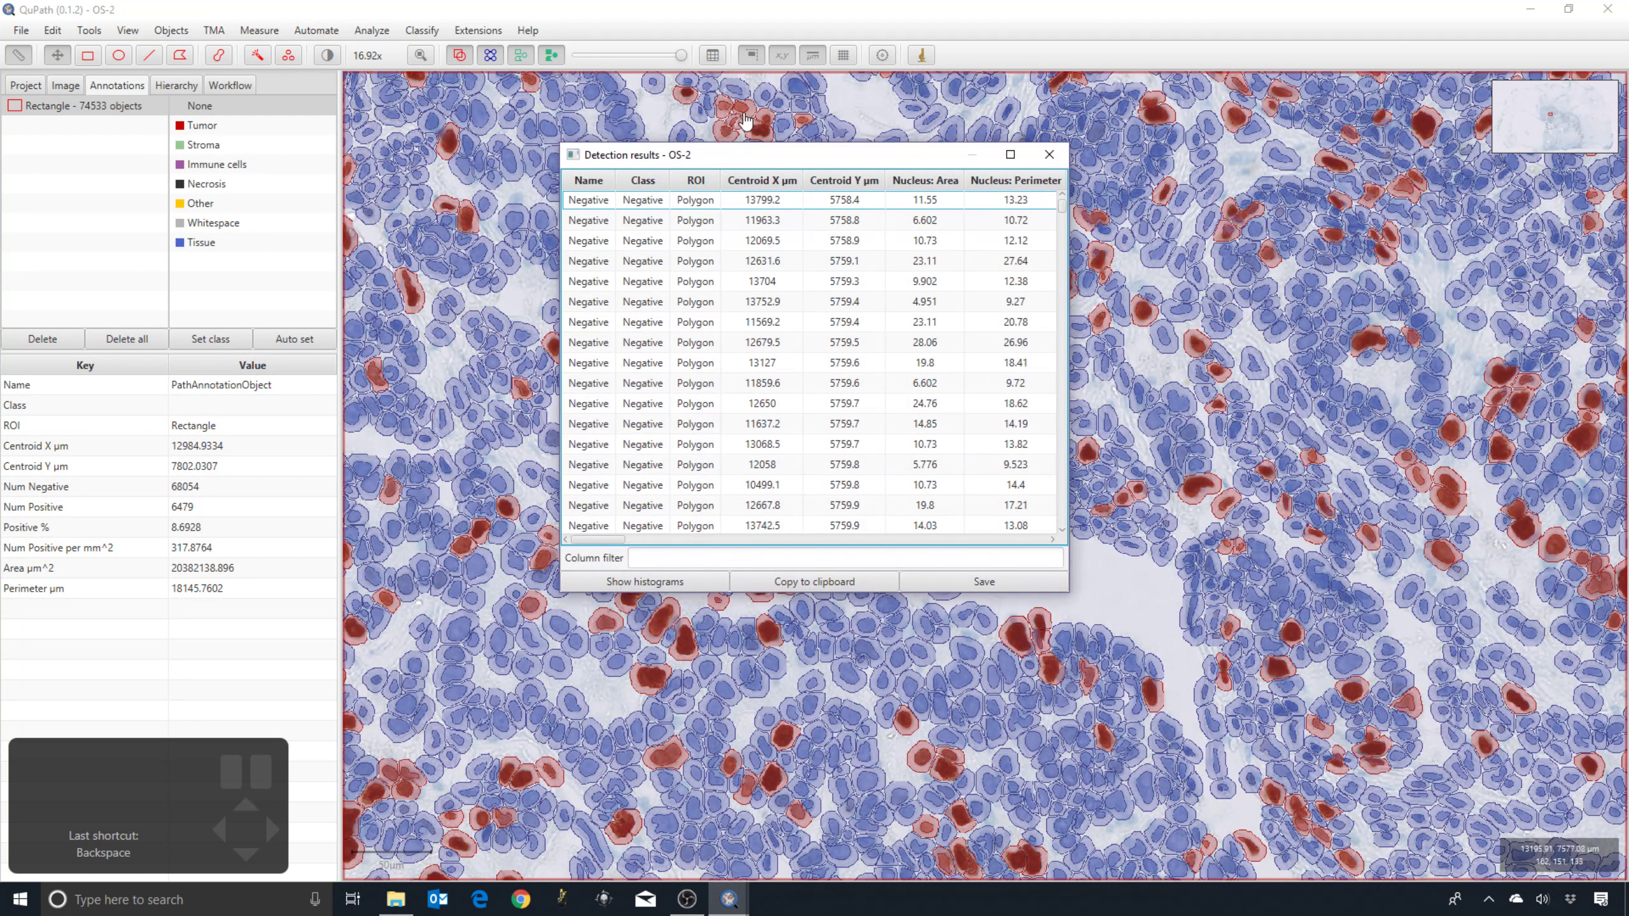